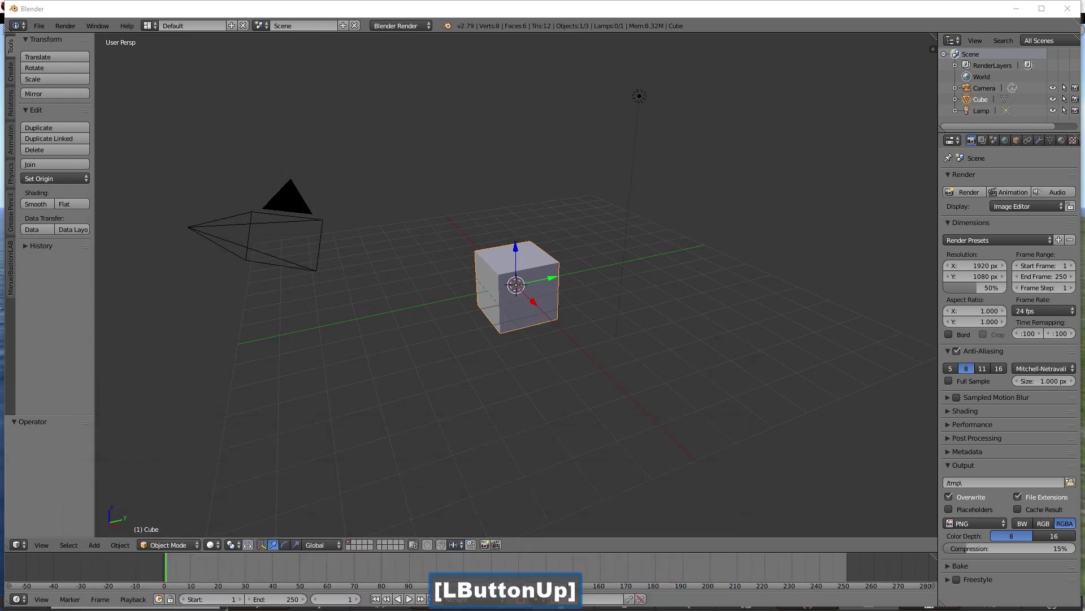
Delete the default cube, camera and lamp, leaving an empty scene for the character.
left_click(410, 450)
double_click(409, 450)
key("a")
key("Delete")
left_click(410, 450)
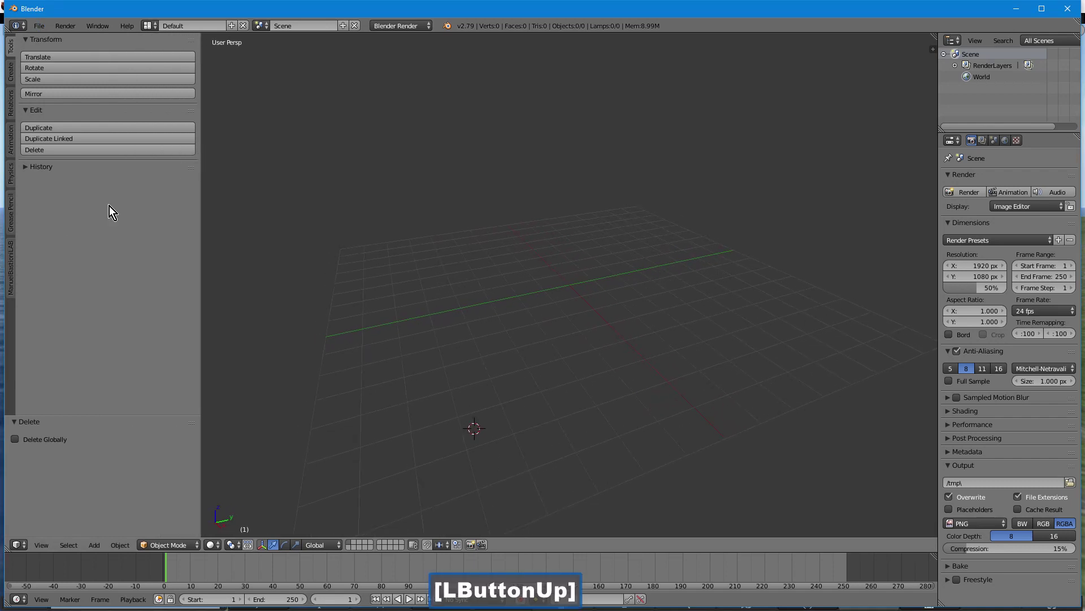
Create the Caucasian male (M_CA01) character and uncheck Save images and backup in Finalize tools.
left_click(13, 285)
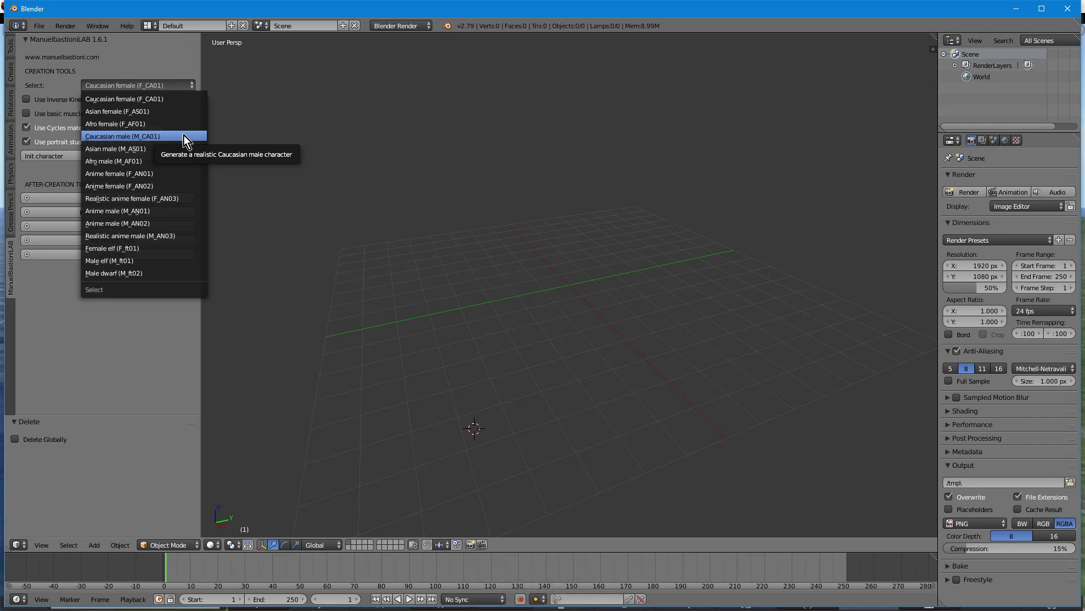
left_click(155, 146)
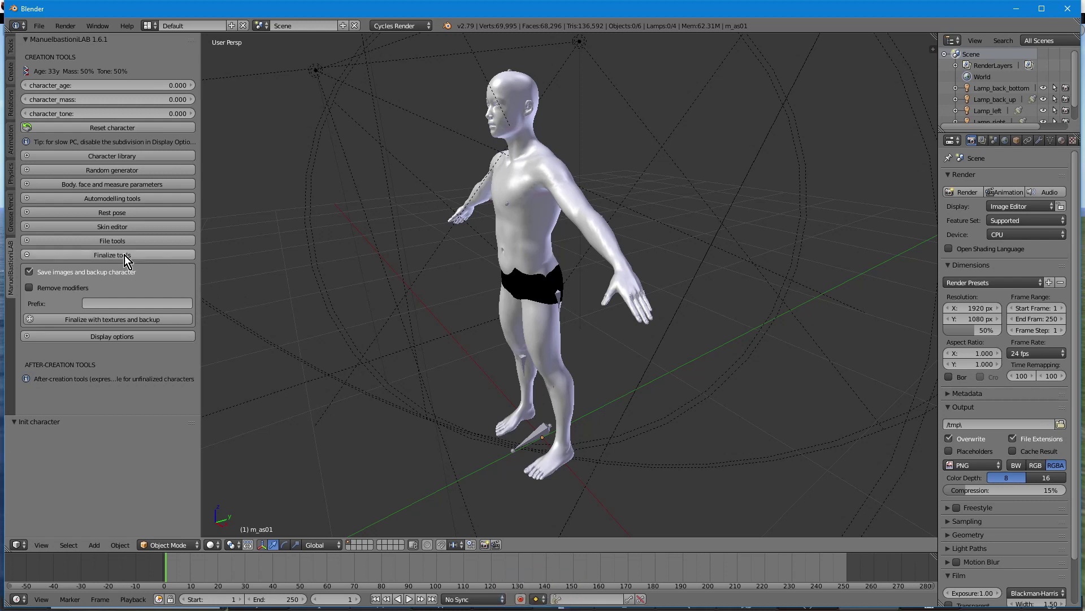
left_click(139, 211)
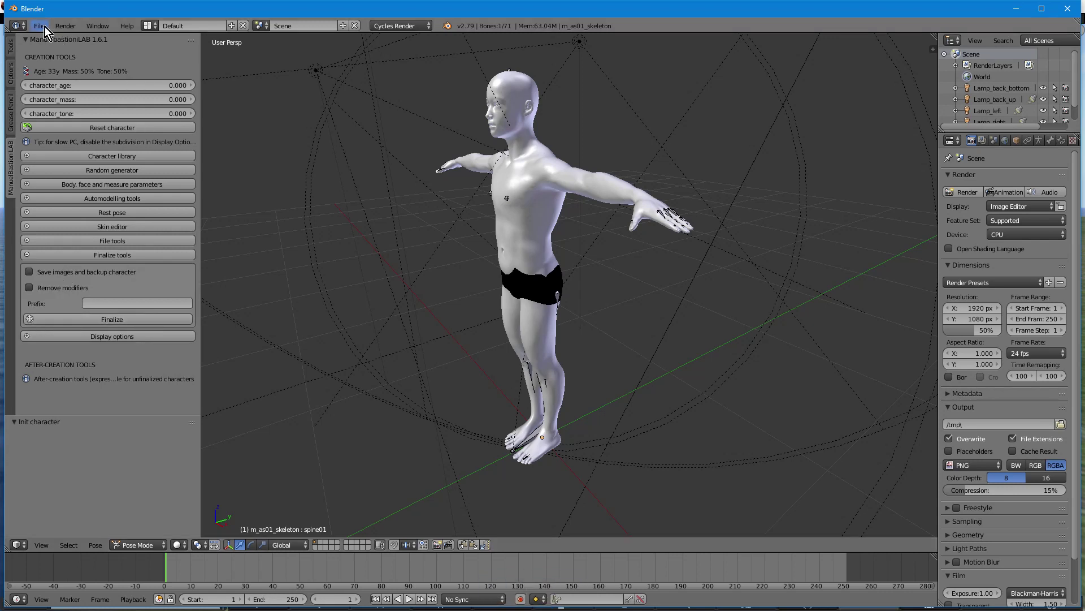
Save the scene as before_final.blend, then finalize the ManuelBastioniLAB character.
left_click(46, 27)
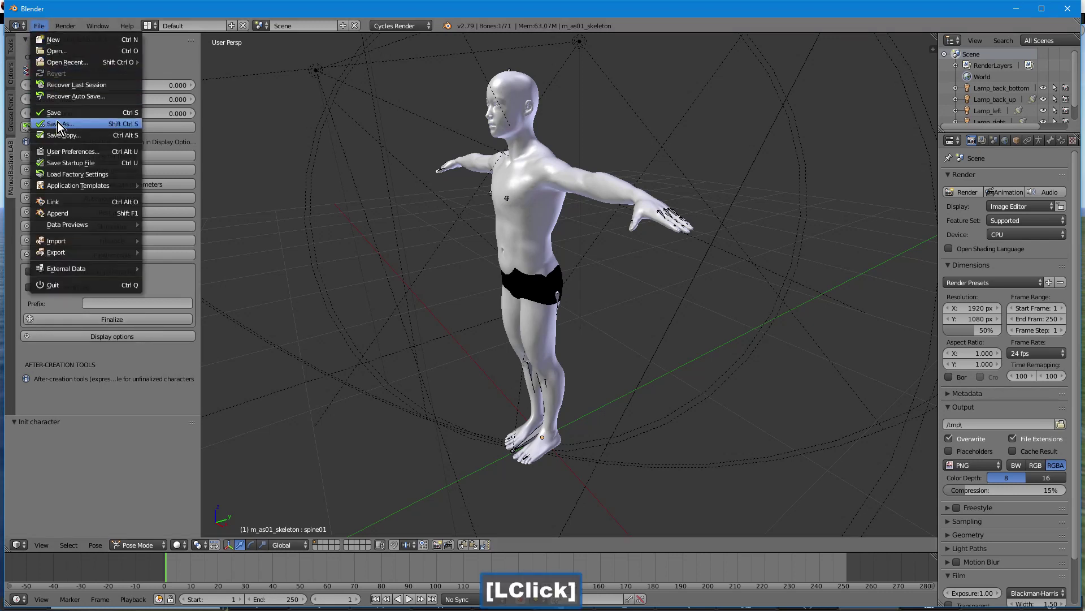
left_click(76, 123)
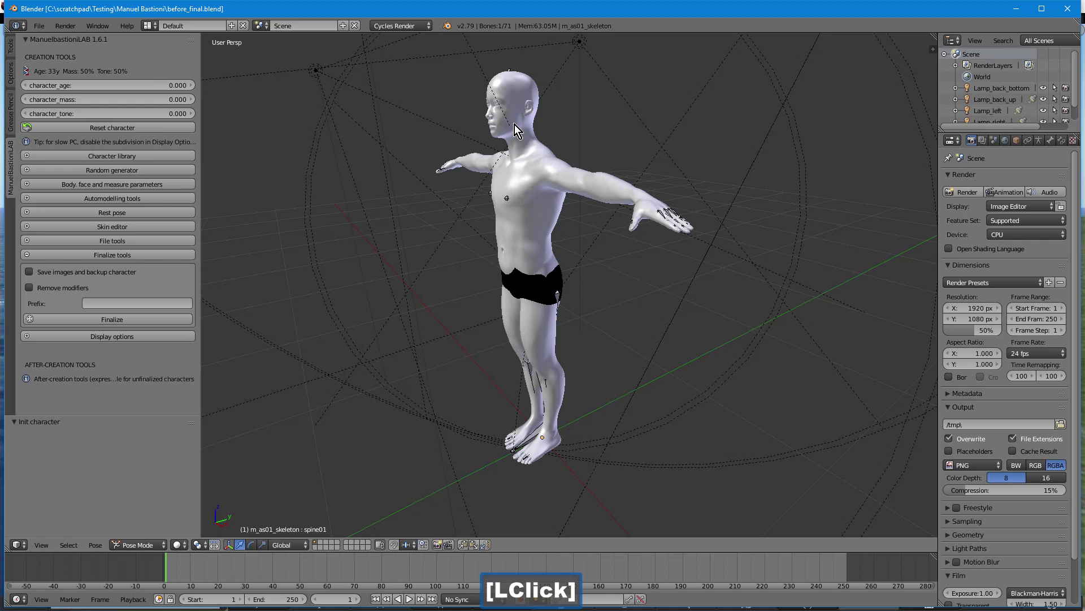
left_click(151, 317)
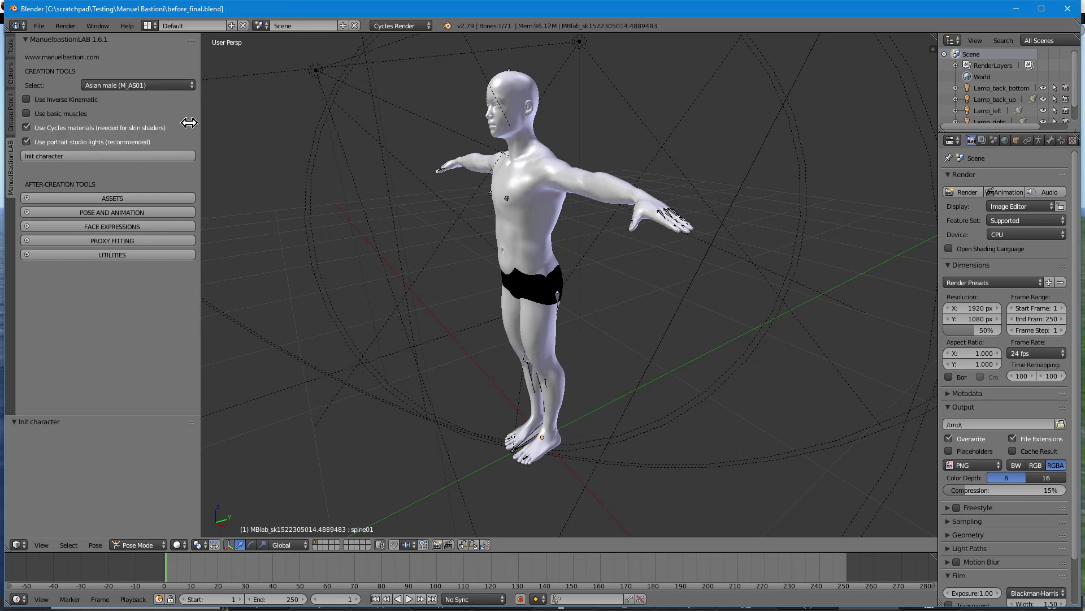
Save the finalized character as untitled.blend in the Manuel Bastioni folder.
left_click(43, 28)
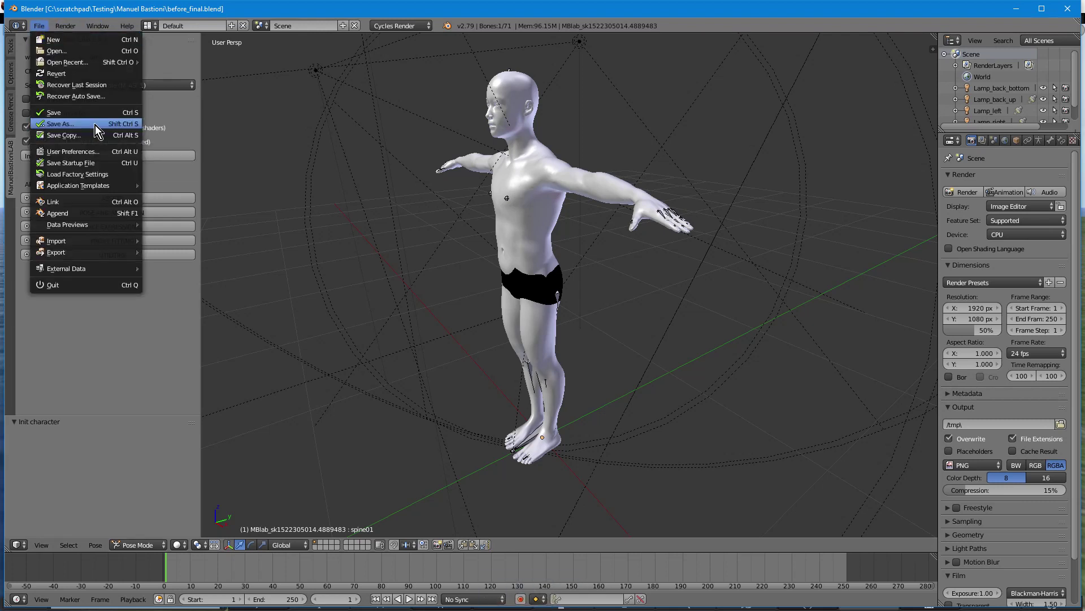
left_click(93, 126)
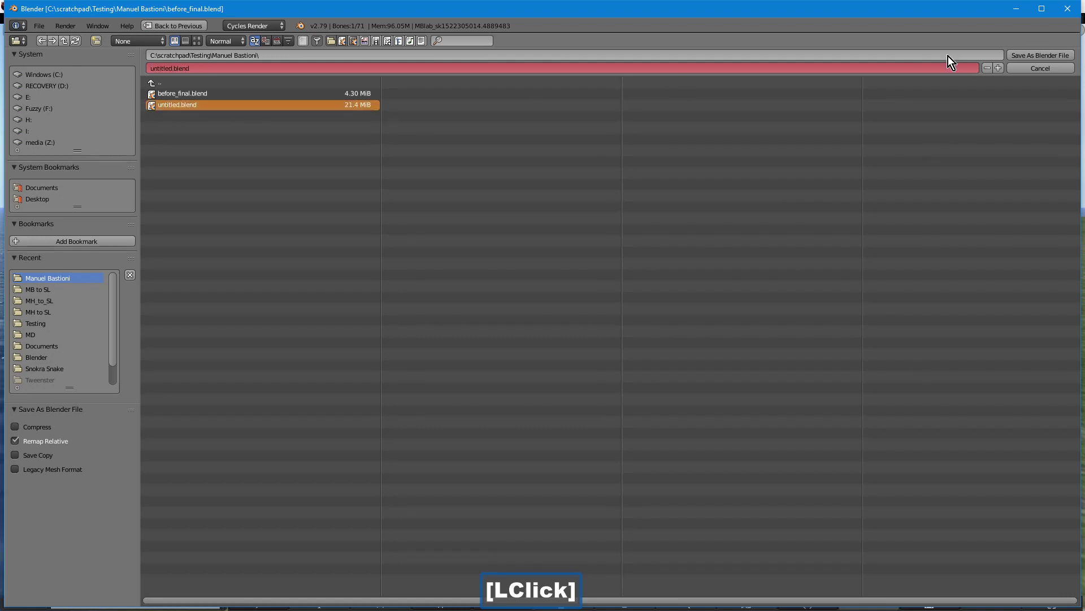
left_click(1013, 55)
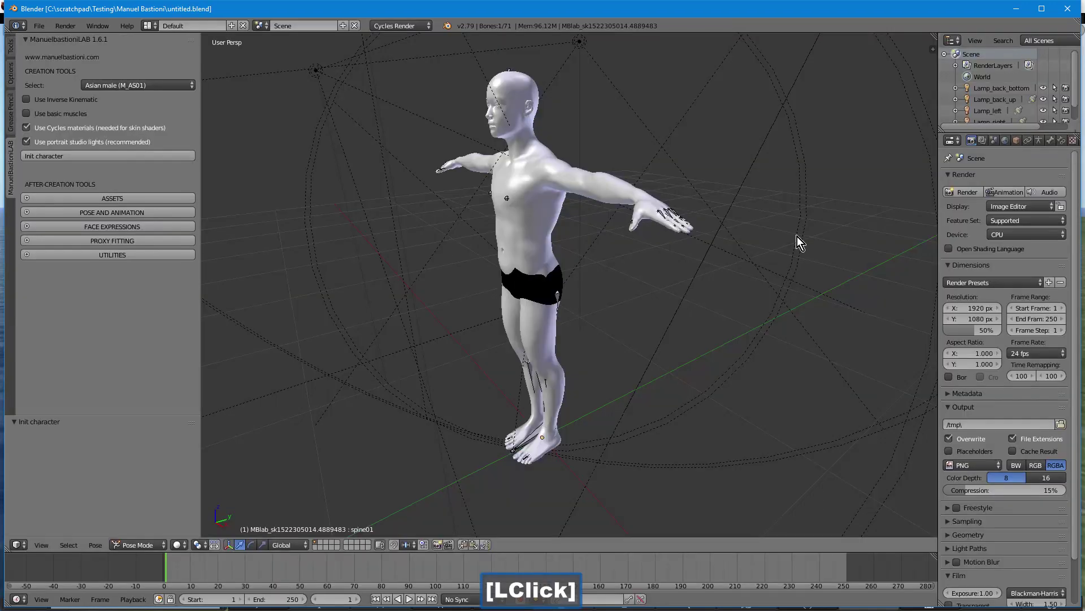
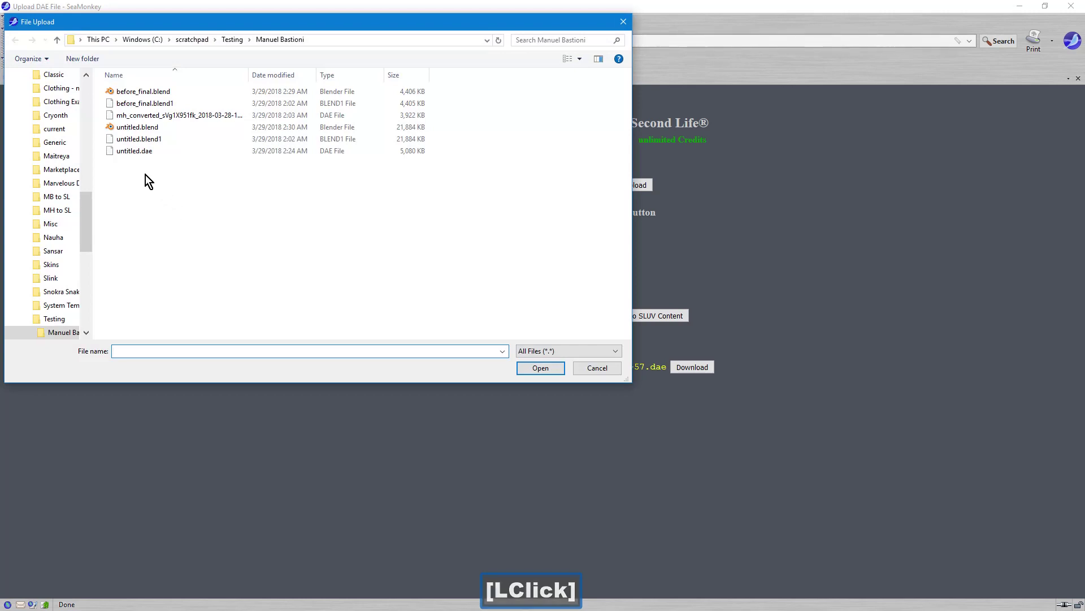
Select untitled.blend (not untitled.dae) as the converter's upload file.
left_click(149, 155)
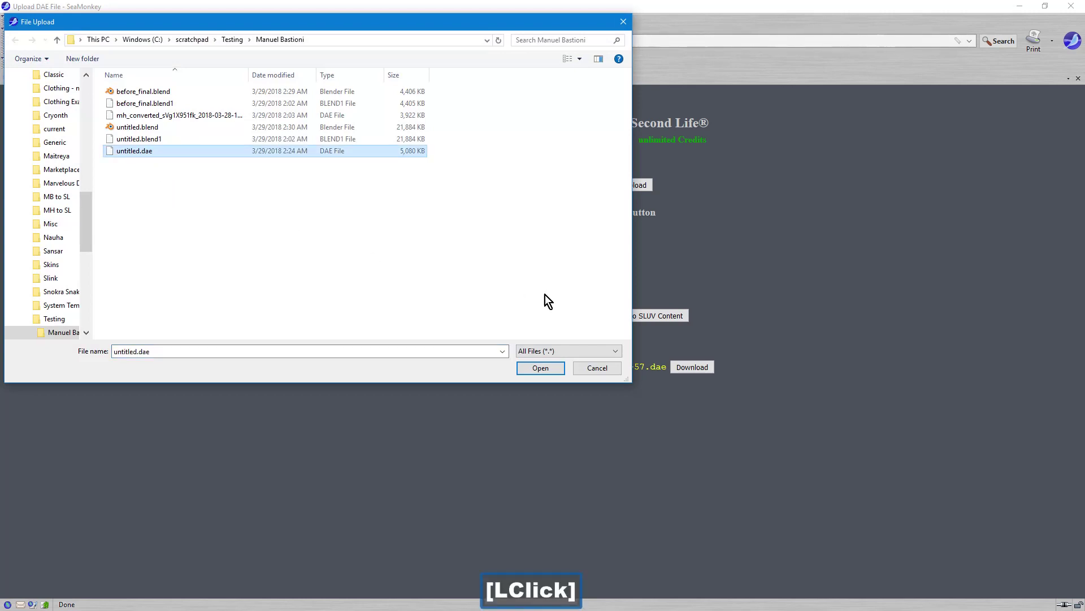
left_click(144, 133)
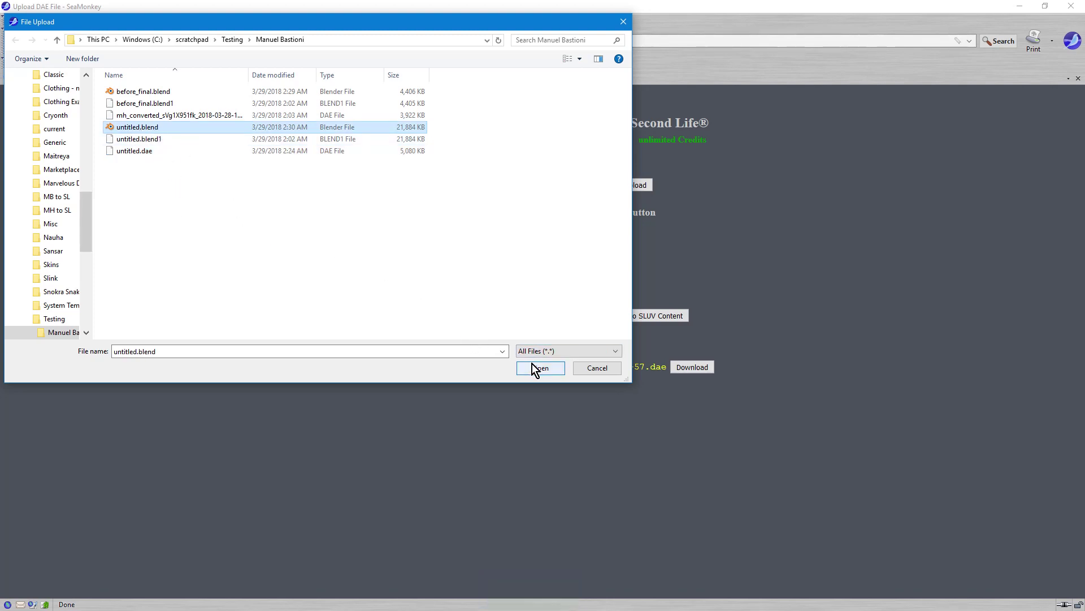
left_click(538, 369)
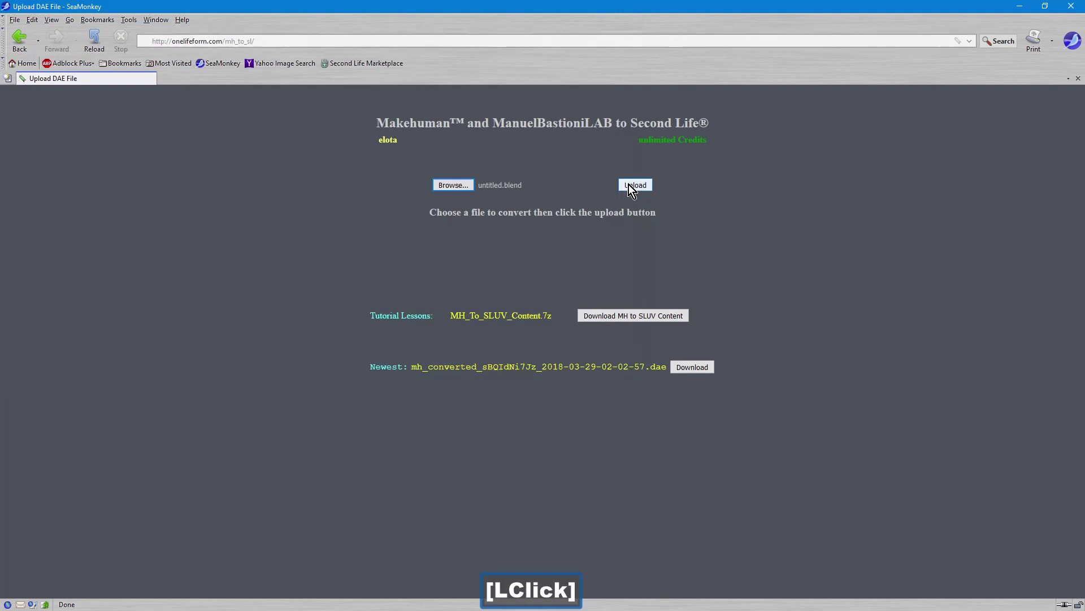
Upload untitled.blend for DAE conversion and go to the converted files list.
left_click(639, 185)
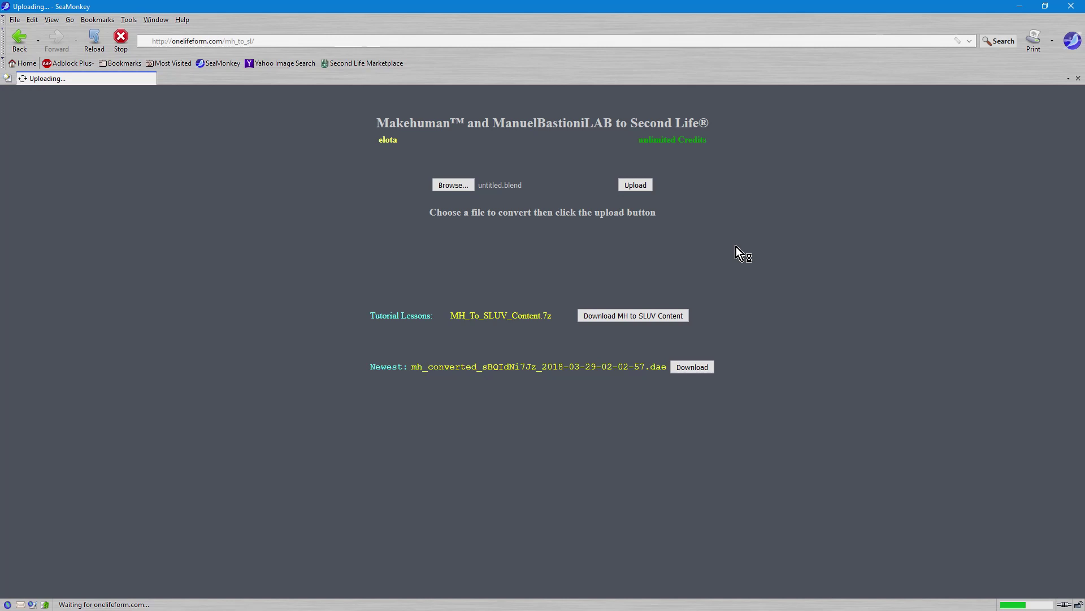
left_click(48, 171)
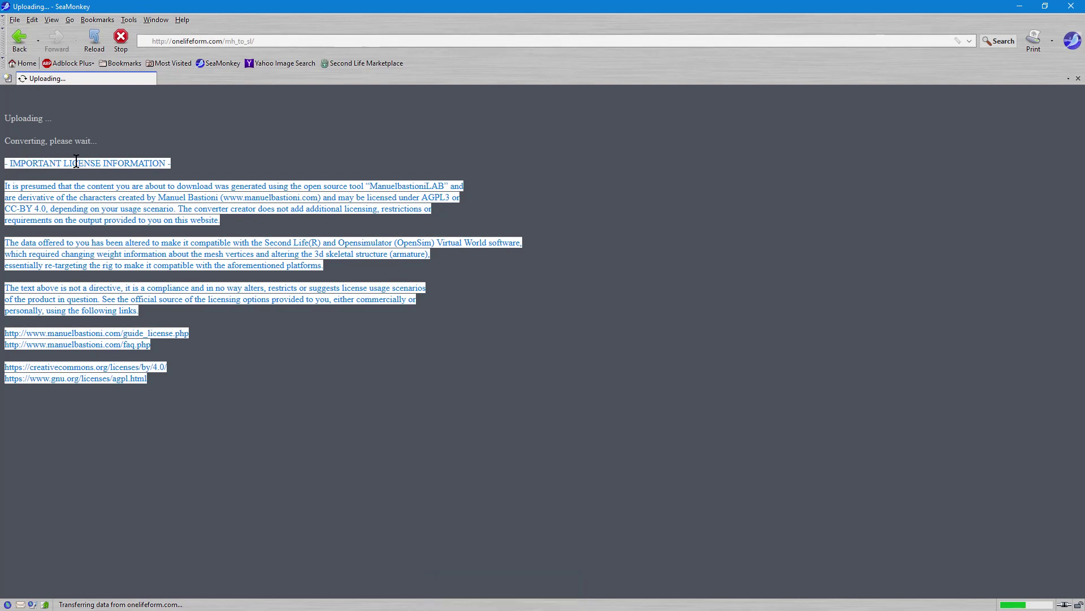
left_click(195, 164)
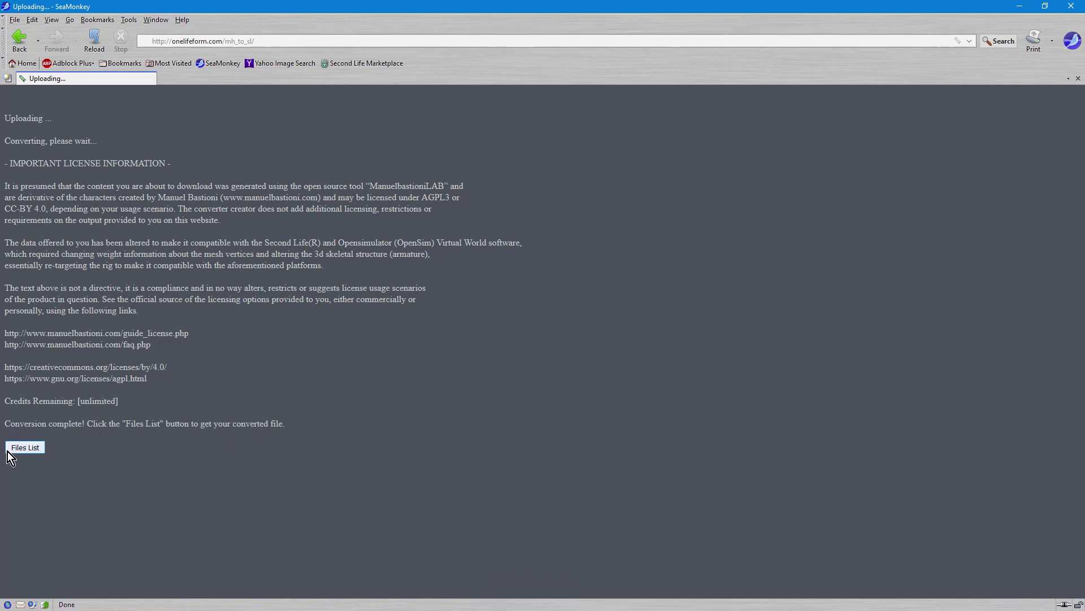
left_click(33, 449)
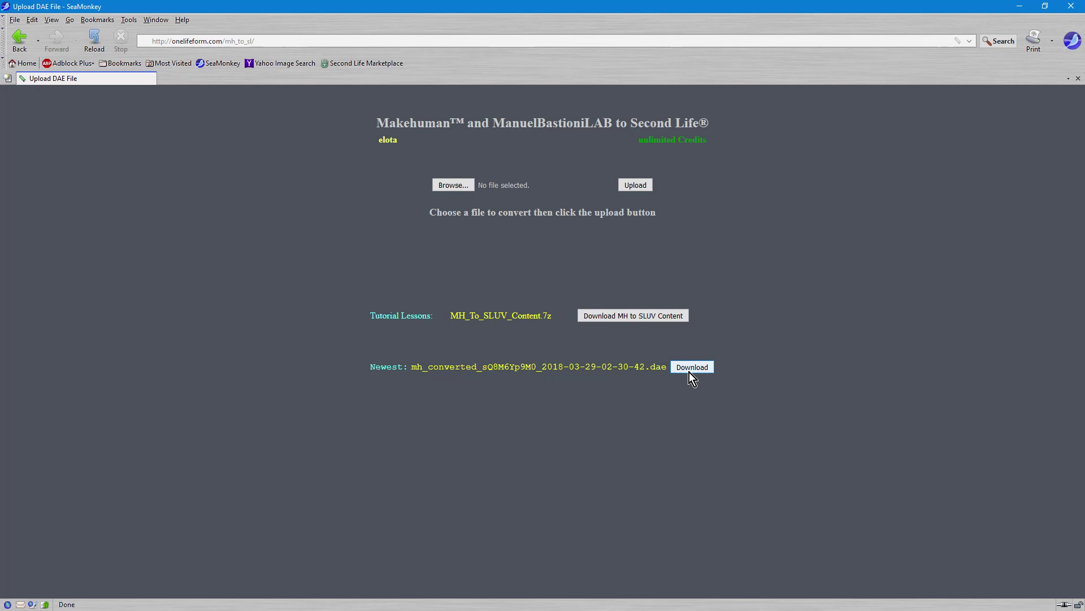
Replace the old DAE, load it as a mesh model, calculate its L$13 fee and show avatar upload options.
left_click(690, 373)
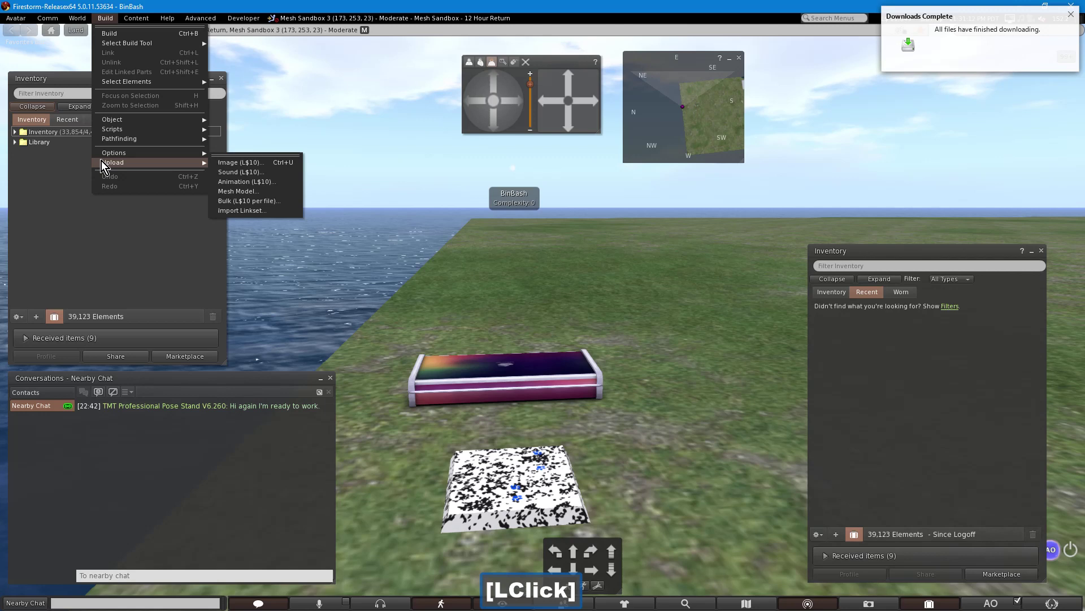
left_click(294, 192)
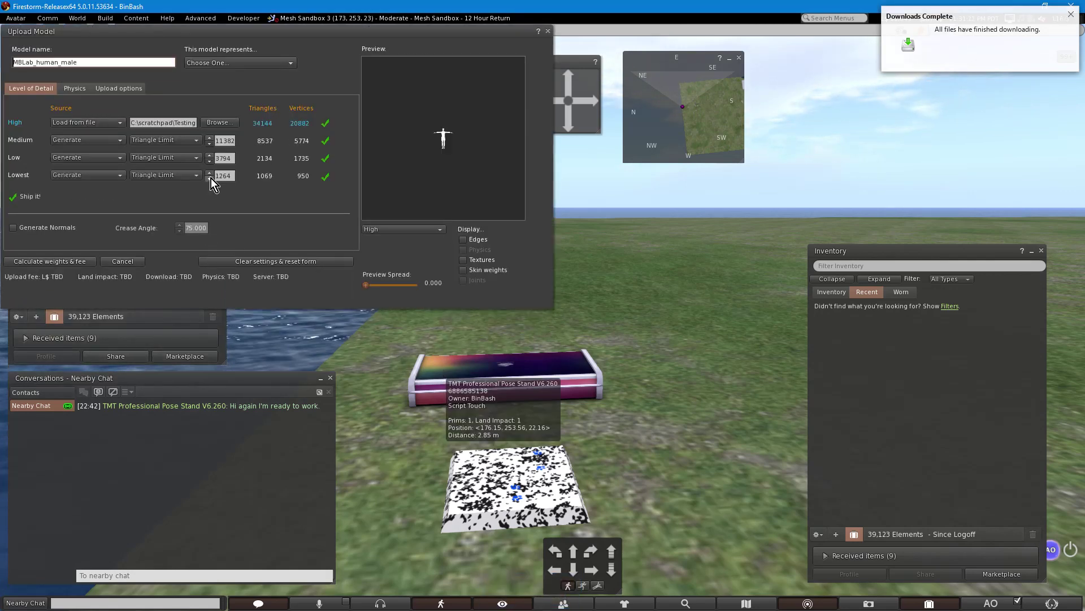
left_click(212, 179)
left_click(81, 89)
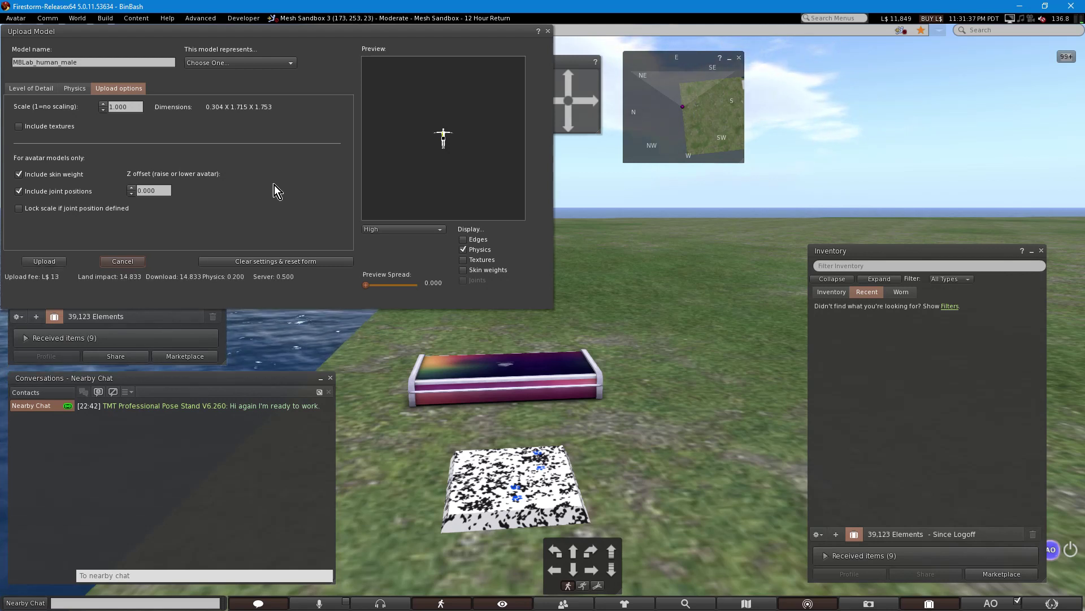
Upload MBLab_human_male and wear it from Inventory Recent so the avatar becomes the white male body.
left_click(50, 268)
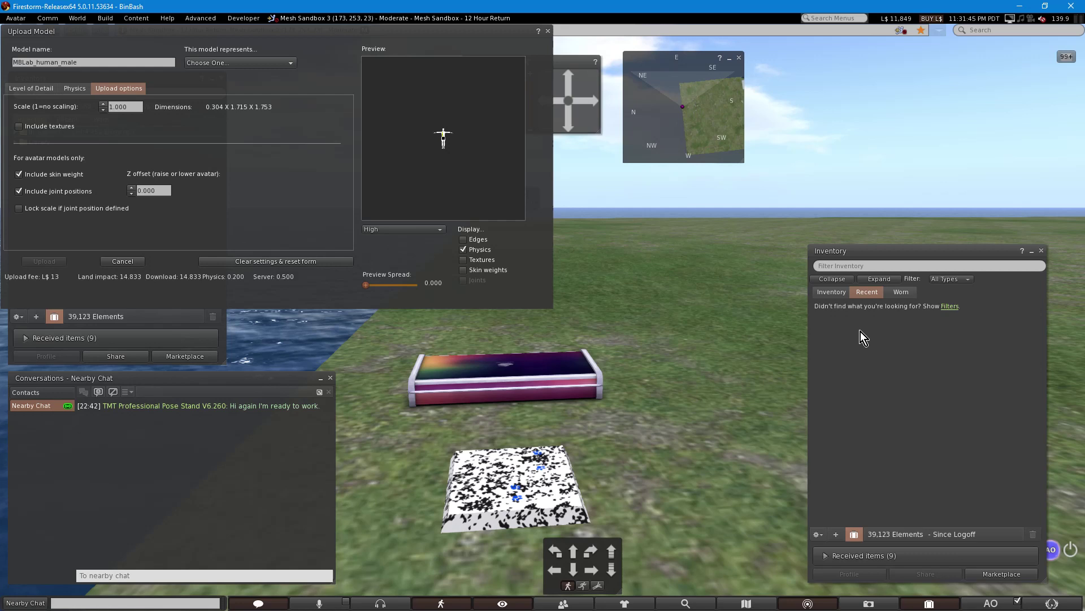
right_click(856, 328)
left_click(896, 492)
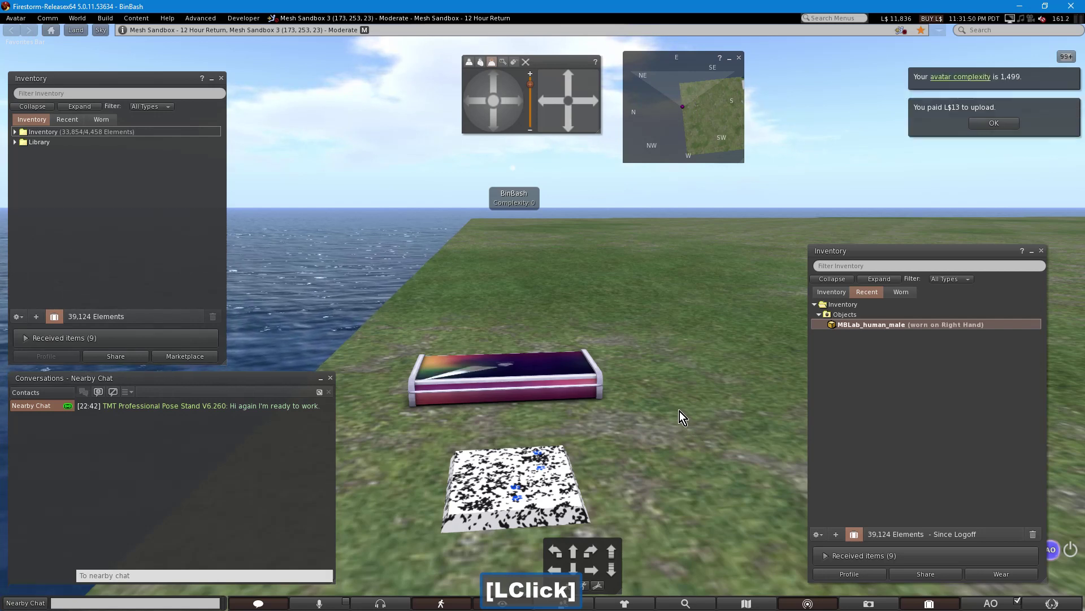
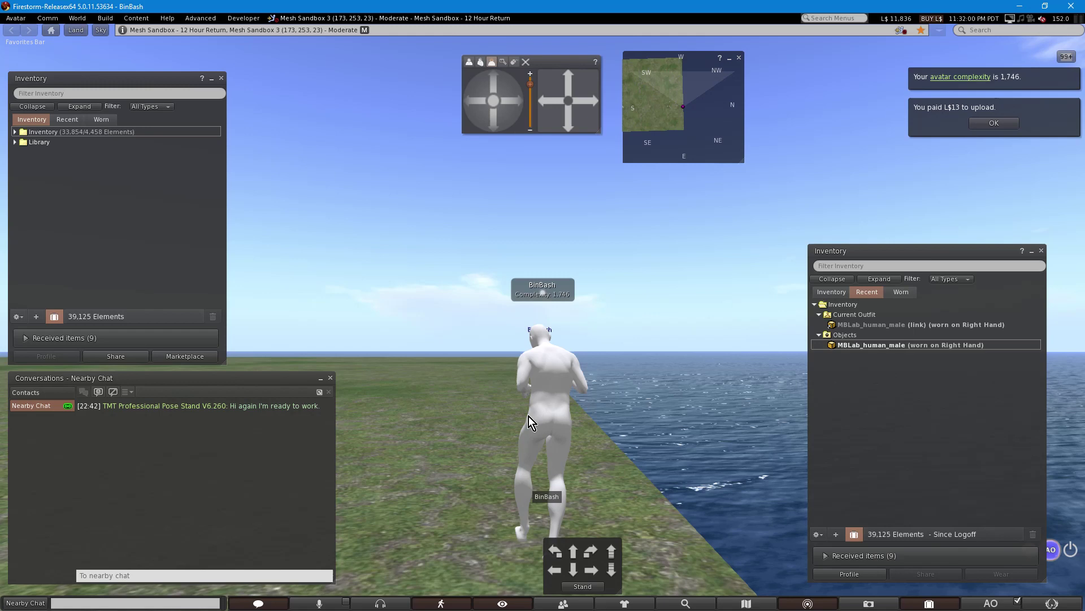
left_click(510, 106)
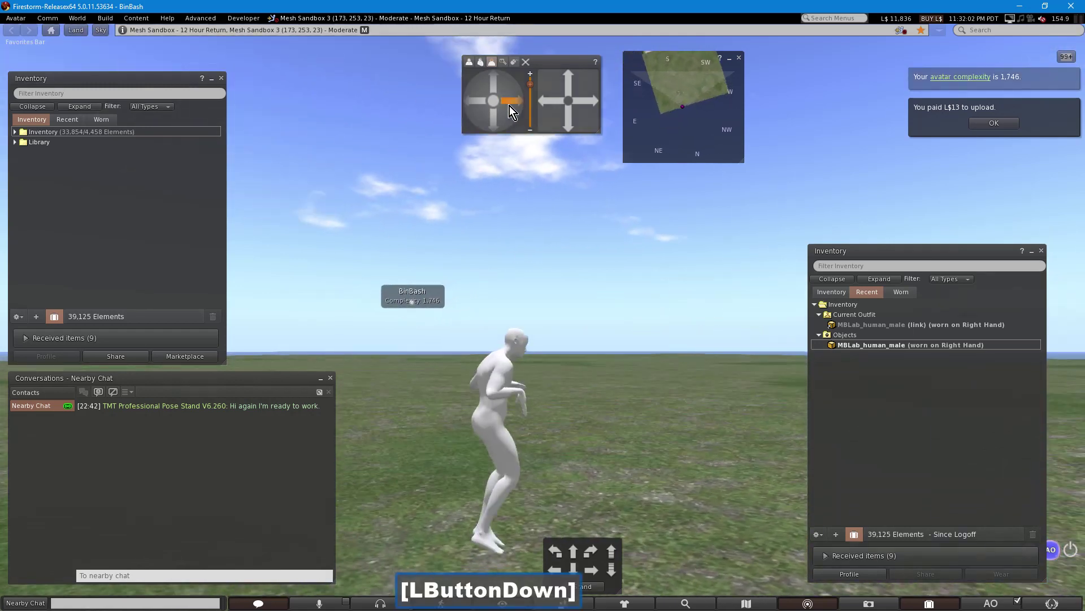